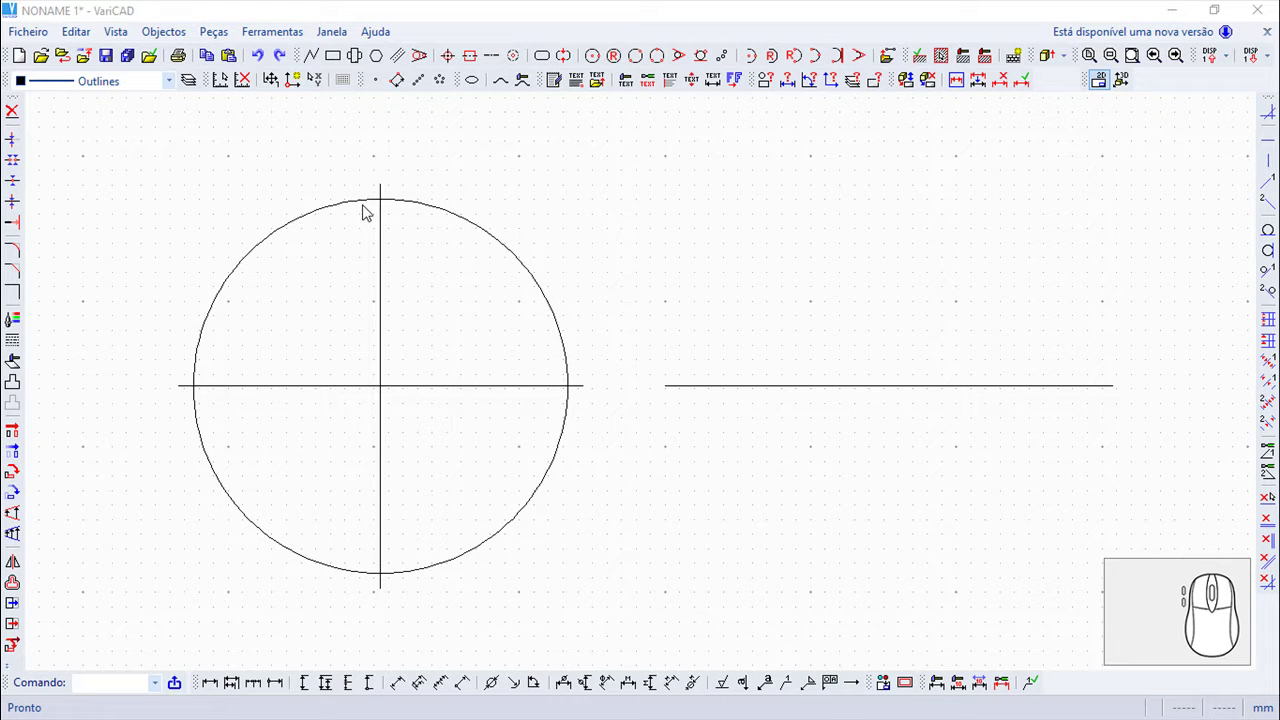
# Bring up the object drawing commands to reach the hole group command.
pyautogui.click(165, 40)
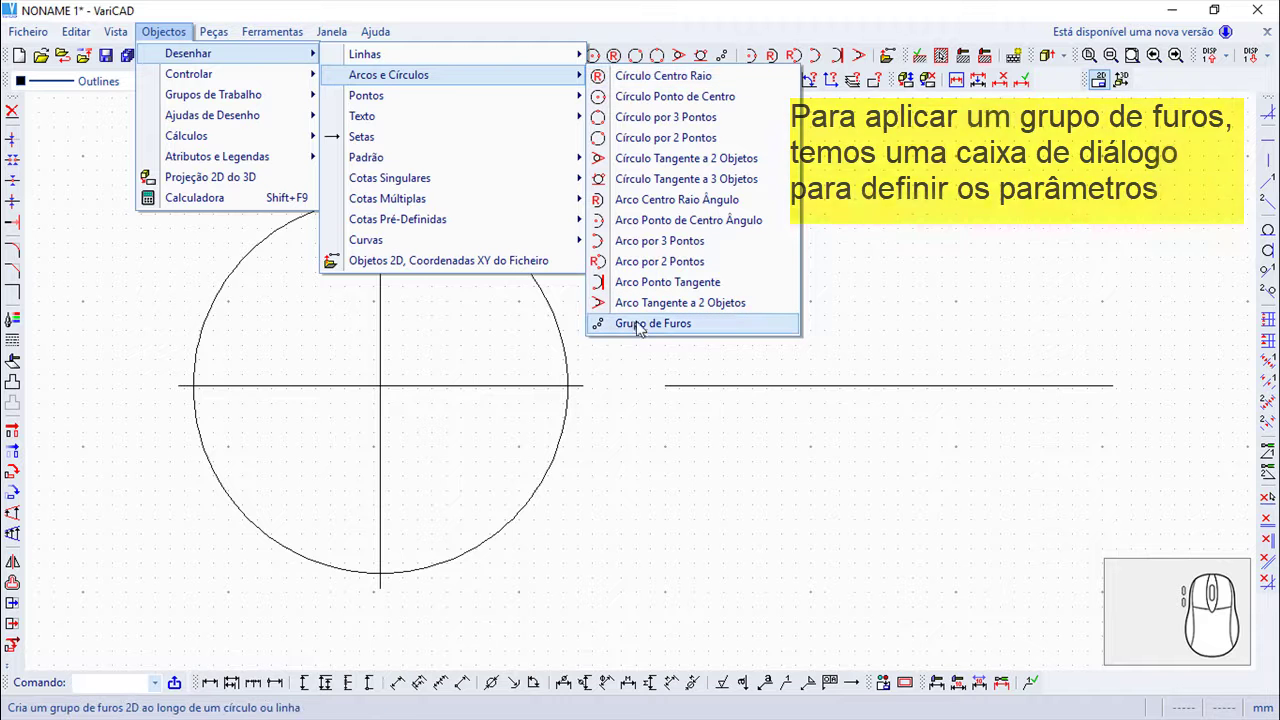
# Start the Grupo de Furos command, showing the Furos 2D settings in circle mode.
pyautogui.click(647, 335)
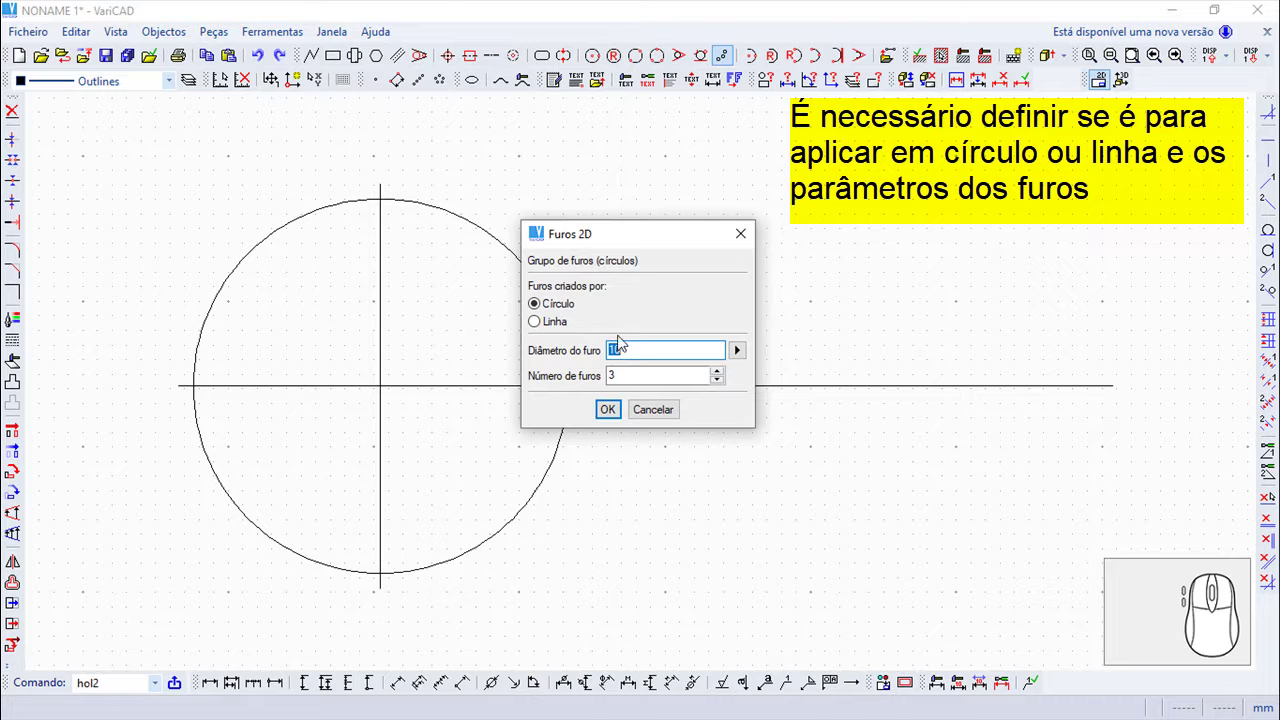
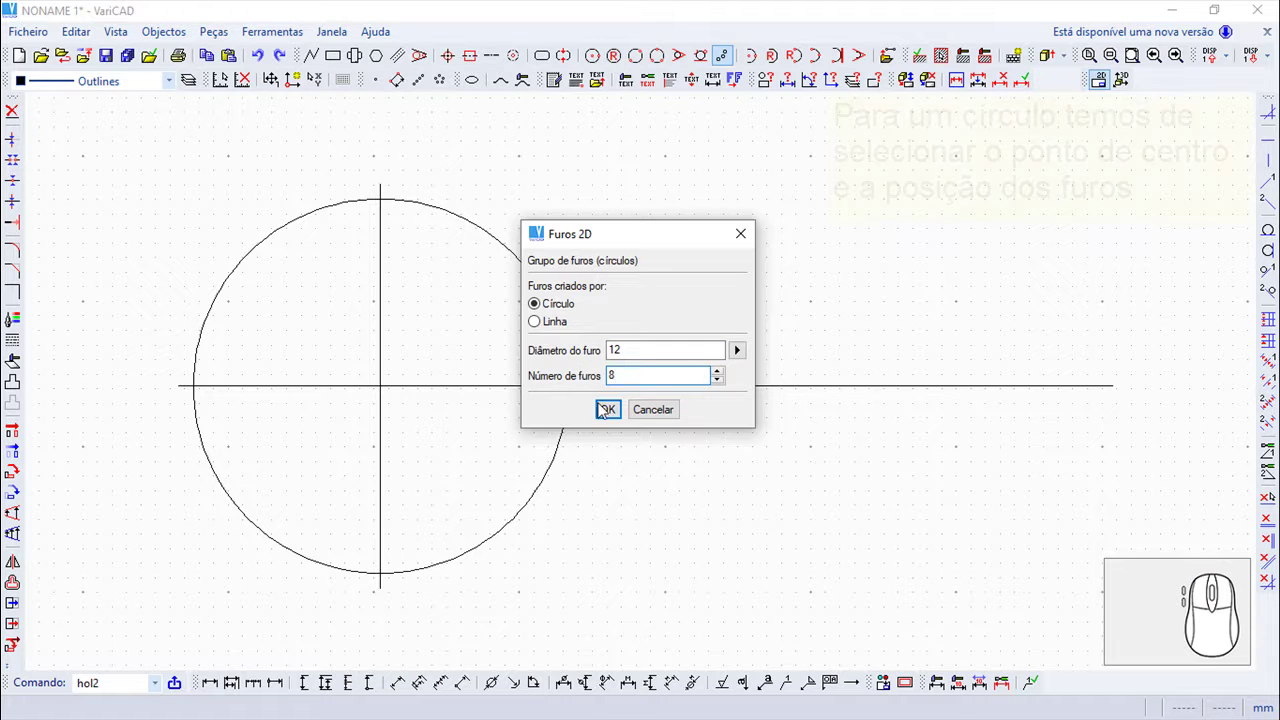
# Place 8 diameter-12 holes around the circle, then choose Linha placement for the next group.
pyautogui.click(613, 418)
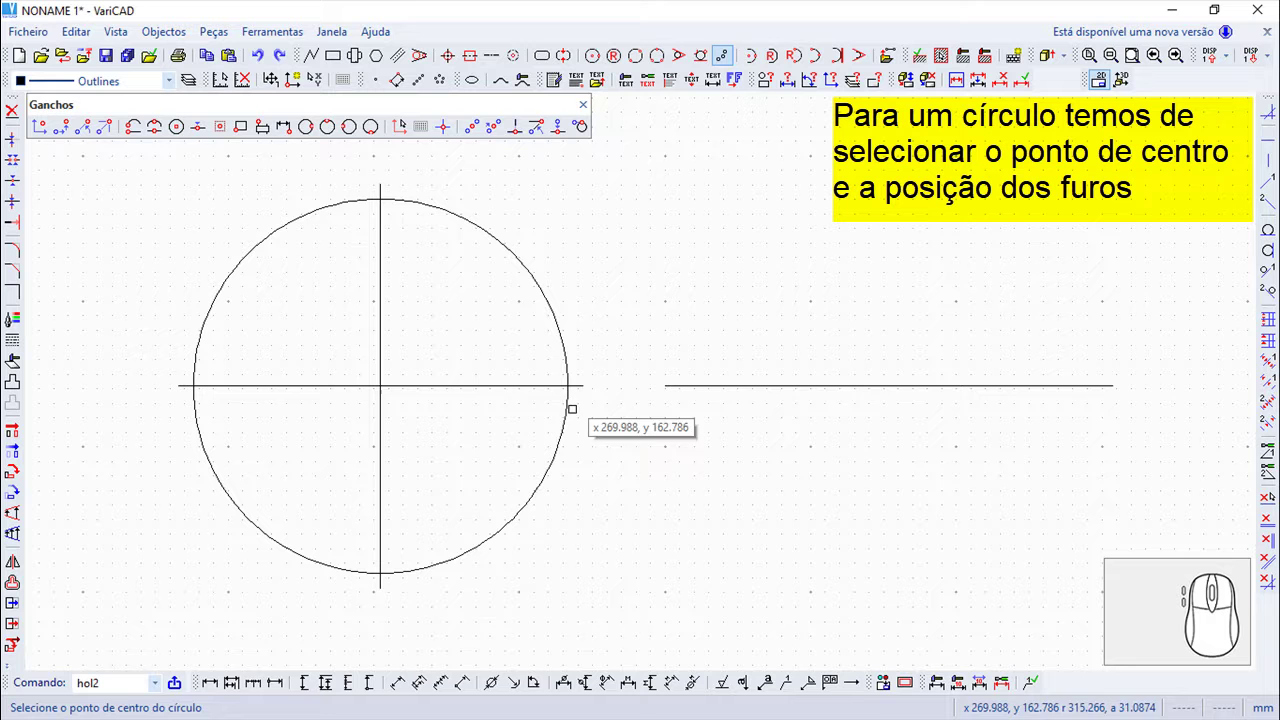
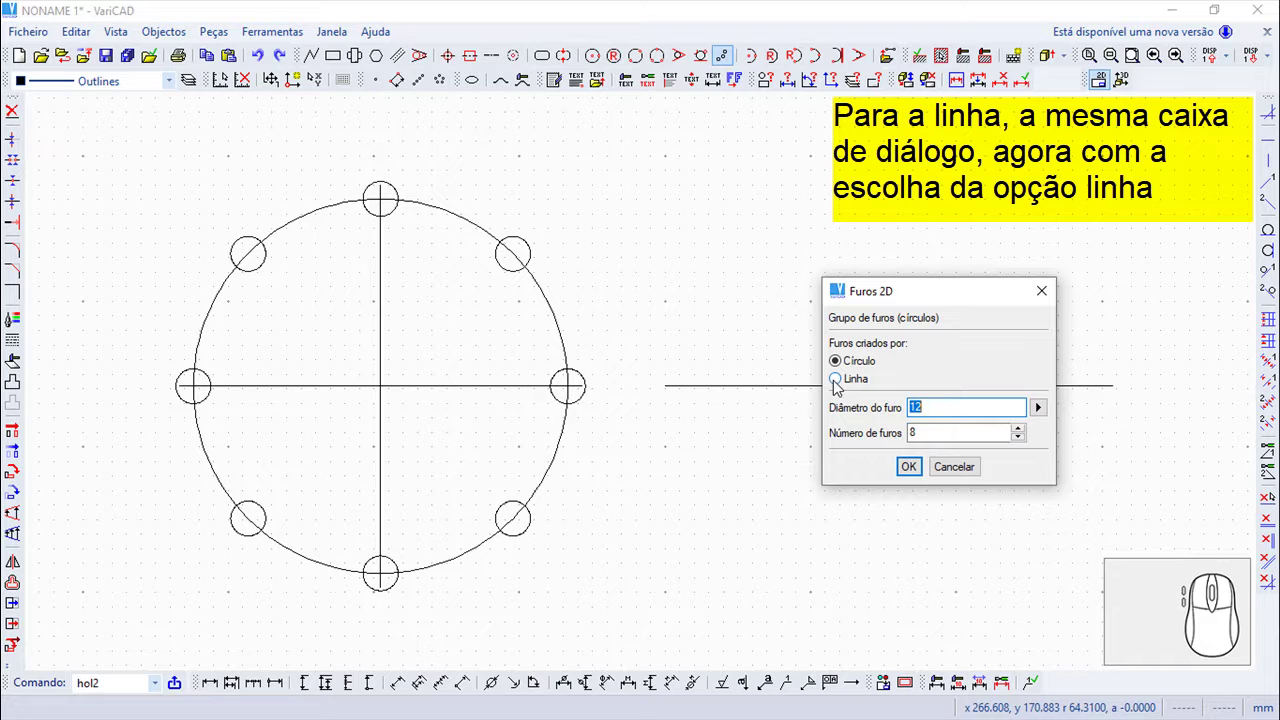
pyautogui.click(844, 387)
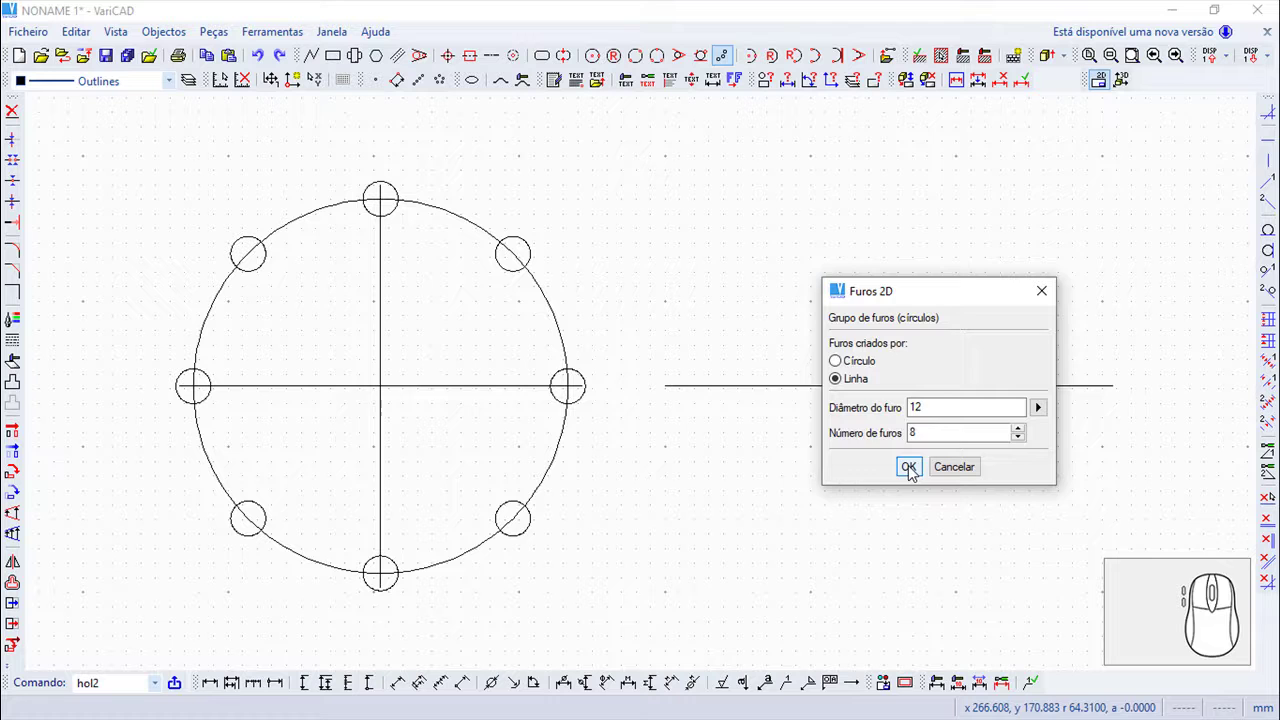
# Place 8 equally spaced holes along the line between its endpoints and dismiss the settings.
pyautogui.click(917, 473)
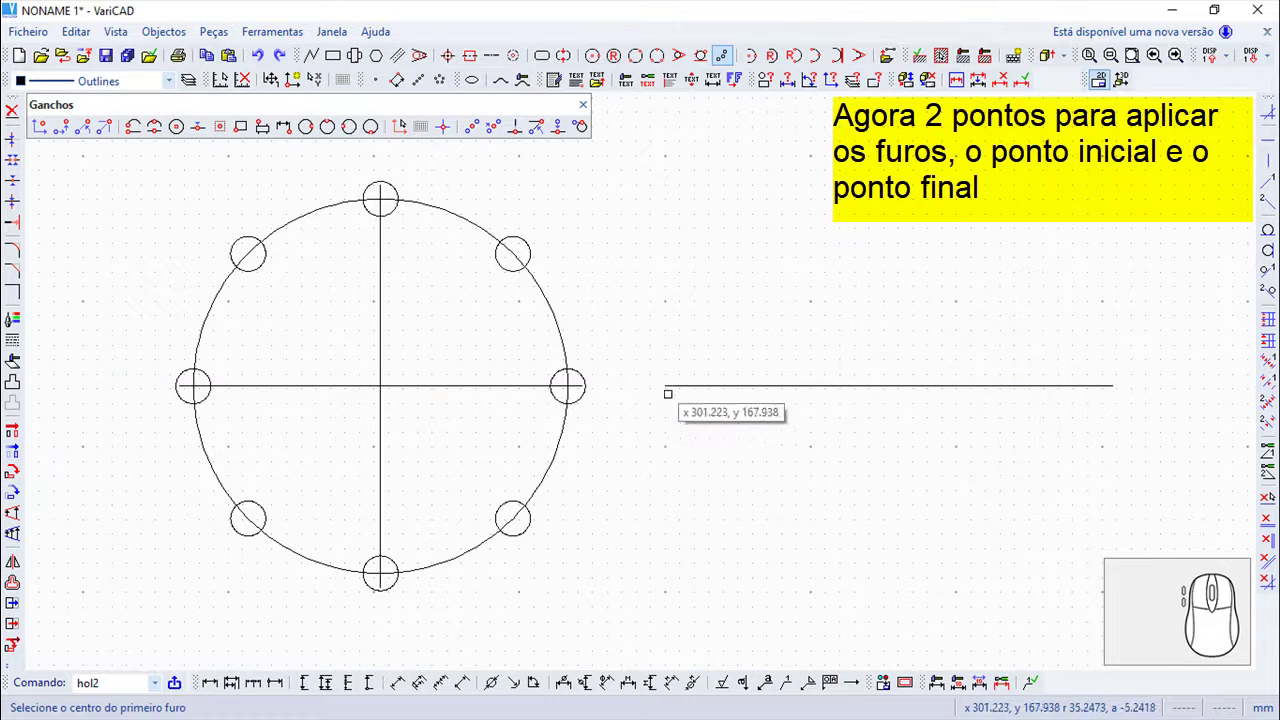
pyautogui.click(664, 377)
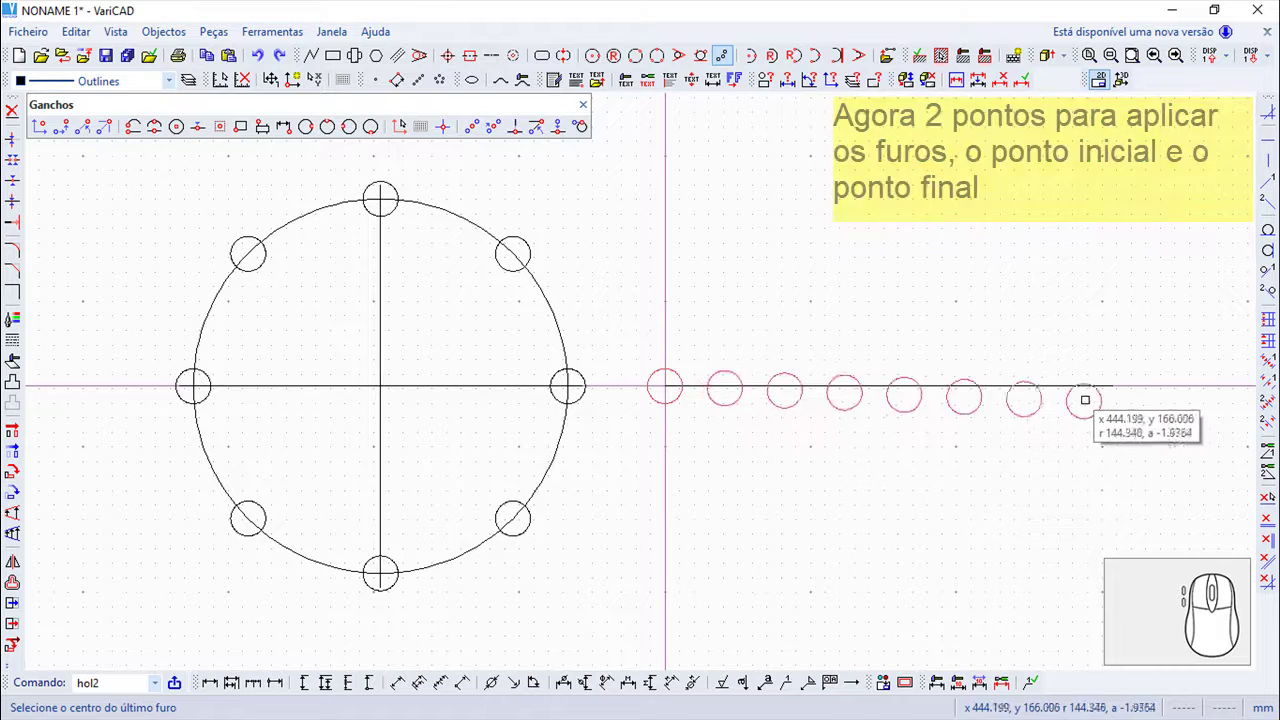
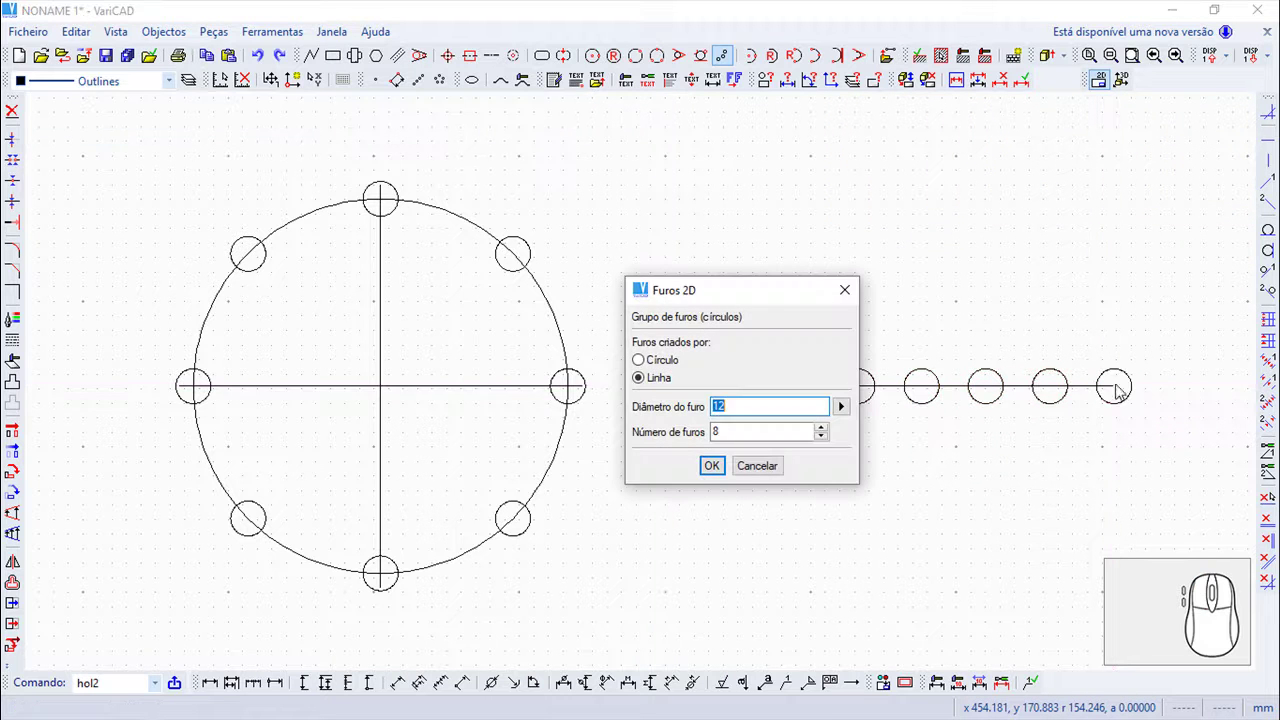
pyautogui.click(778, 471)
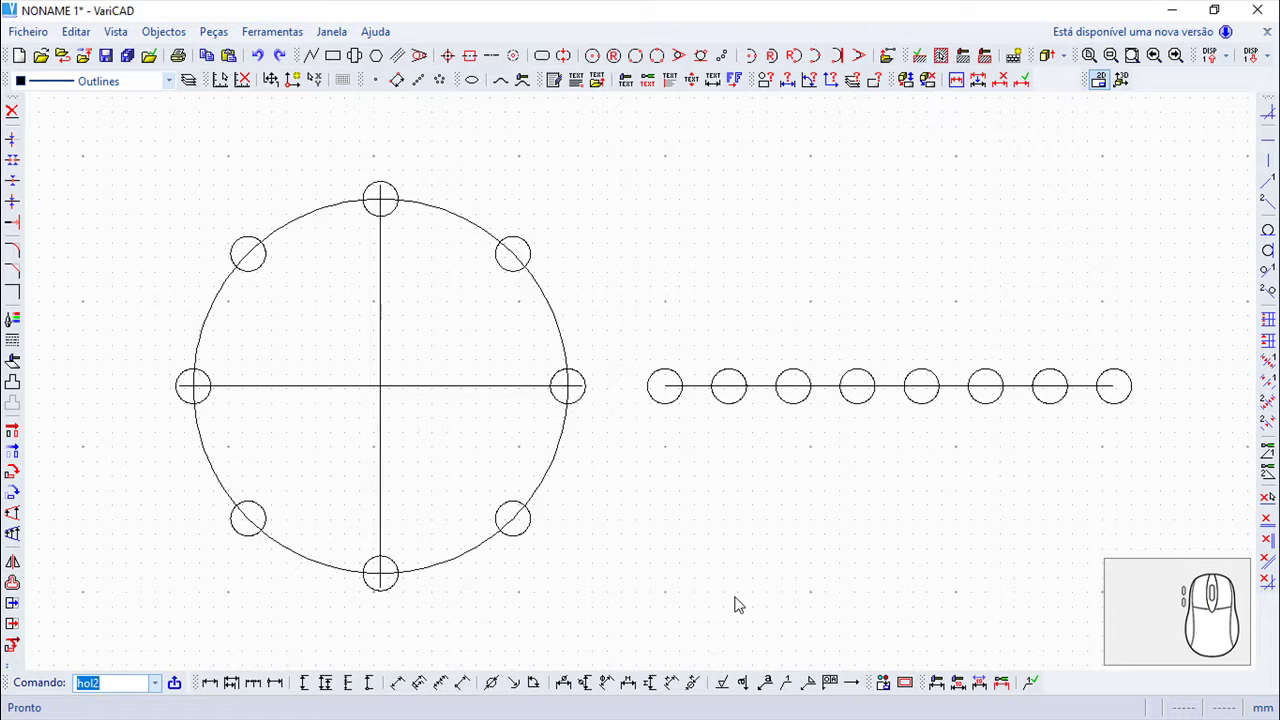